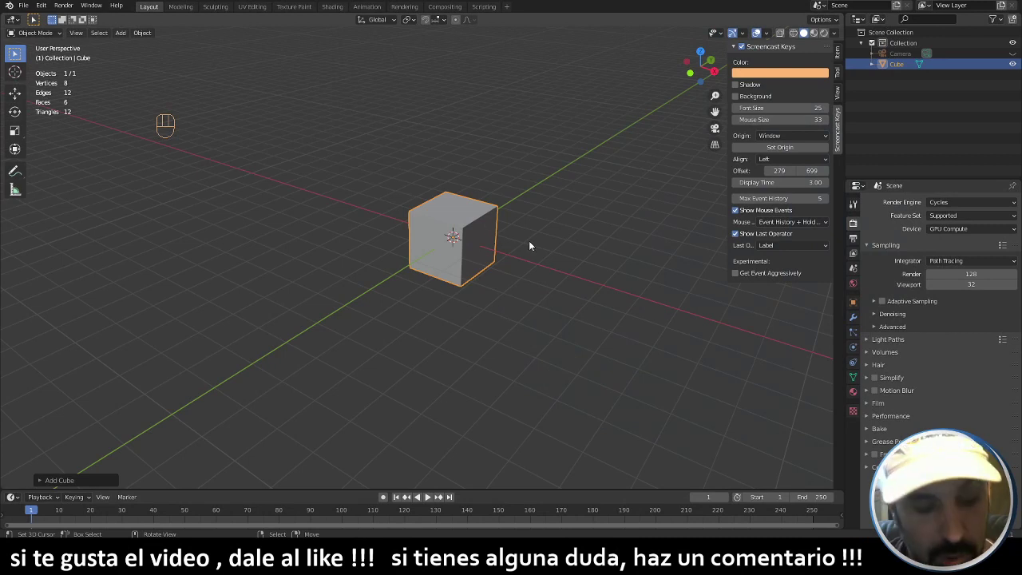
- Orbit and zoom the 3D view around the default cube to frame it
left_click_drag(489, 187, 471, 191)
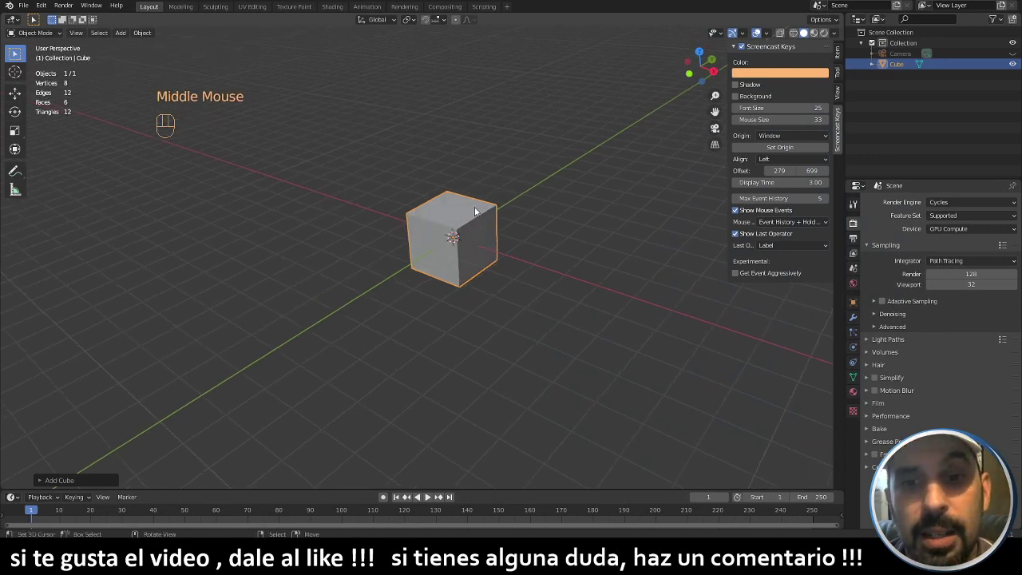
left_click_drag(493, 250, 508, 253)
left_click_drag(477, 211, 449, 219)
scroll("up", 3)
scroll("down", 3)
scroll("down", 3)
middle_click(460, 293)
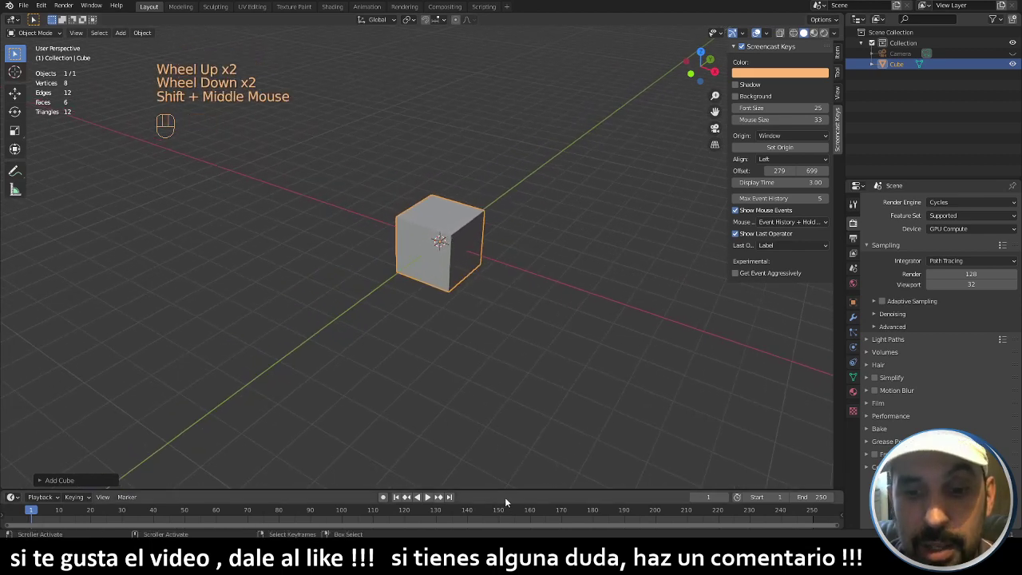
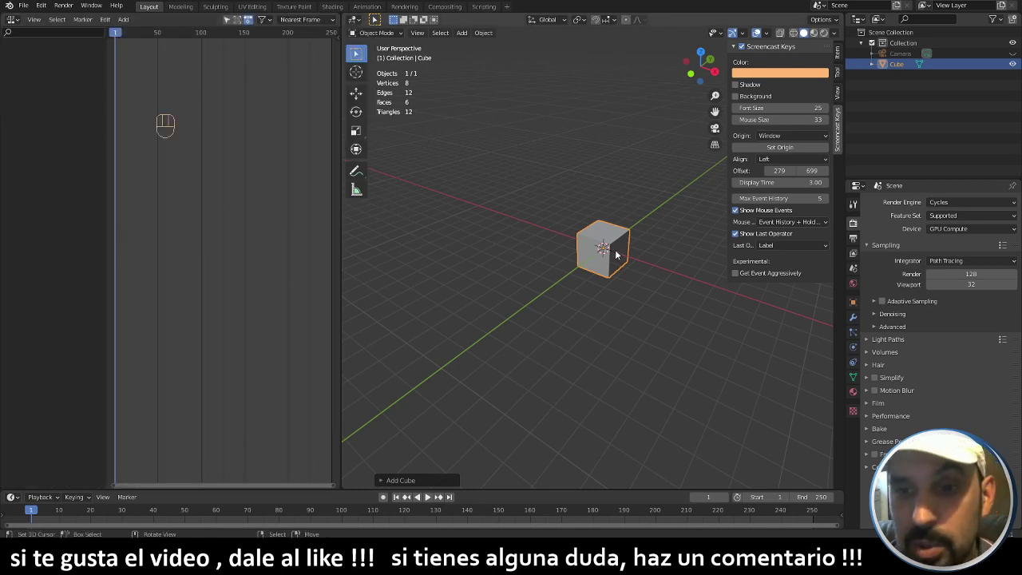
- Key the cube's Location Z at ground level on frame 1, creating CubeAction
left_click_drag(599, 260, 571, 263)
scroll("up", 3)
scroll("up", 3)
middle_click(567, 213)
left_click(855, 308)
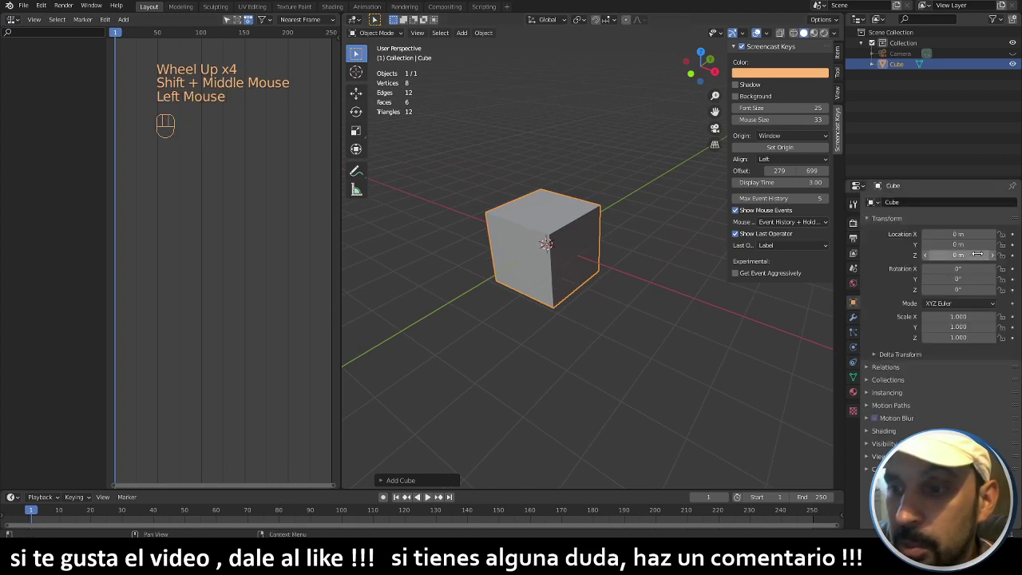
left_click(1013, 260)
- Move to frame 23 and raise the cube's Z to about 3.18 m for the second key
left_click_drag(532, 189, 535, 280)
left_click_drag(33, 517, 118, 522)
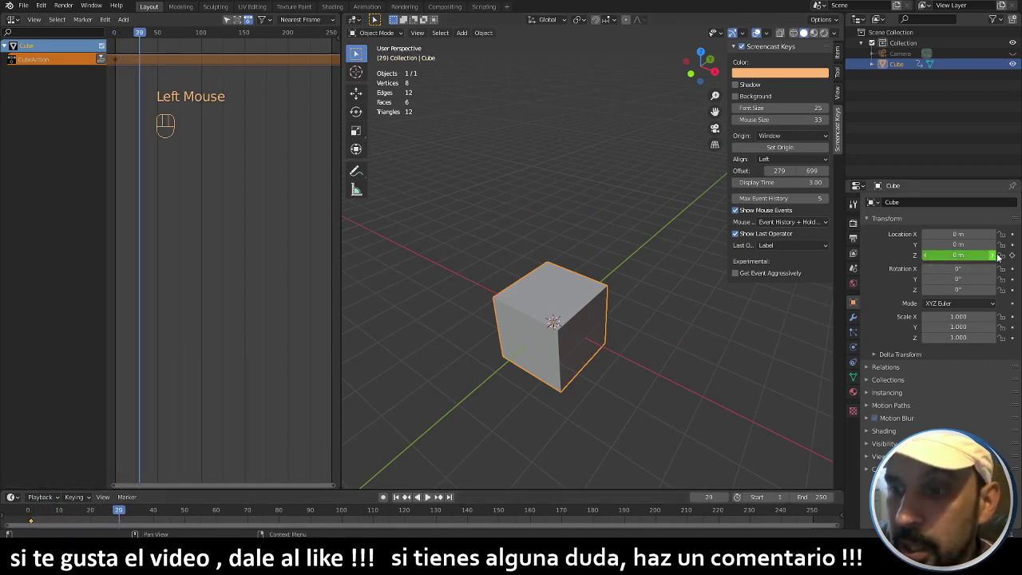
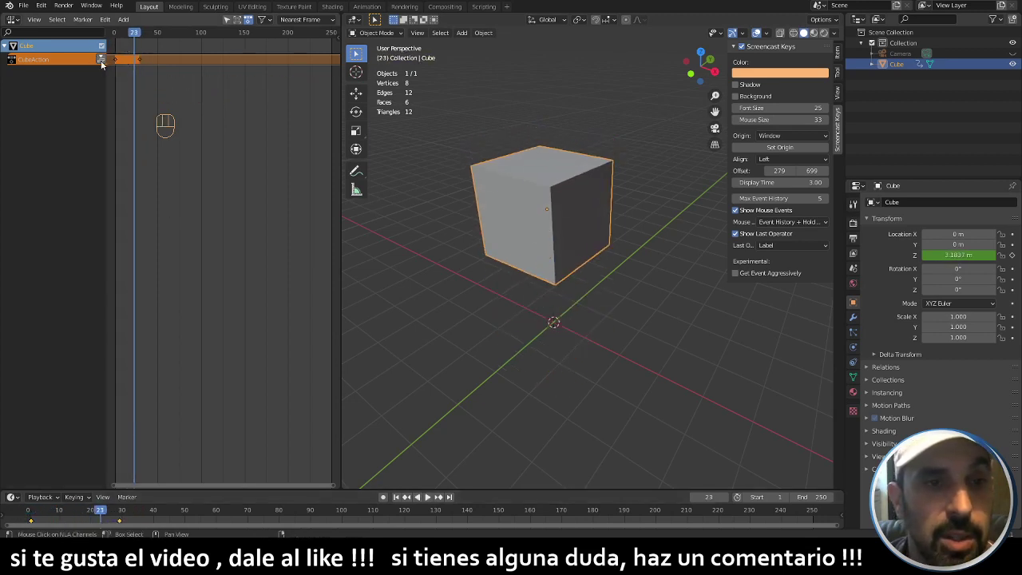
- Push CubeAction down into an NlaTrack strip in the NLA editor
scroll("up", 3)
middle_click(127, 70)
scroll("up", 3)
scroll("up", 3)
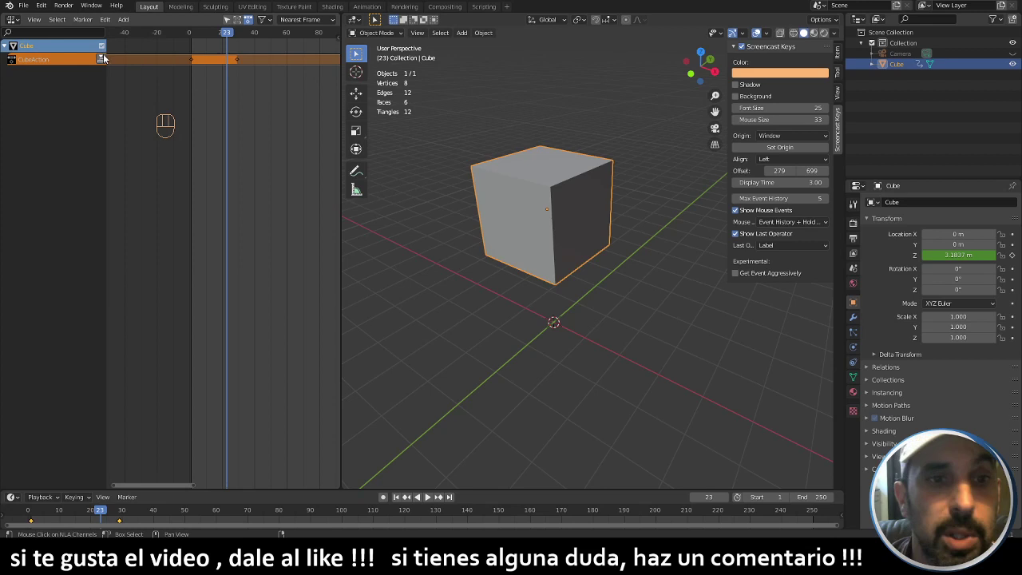
left_click(102, 65)
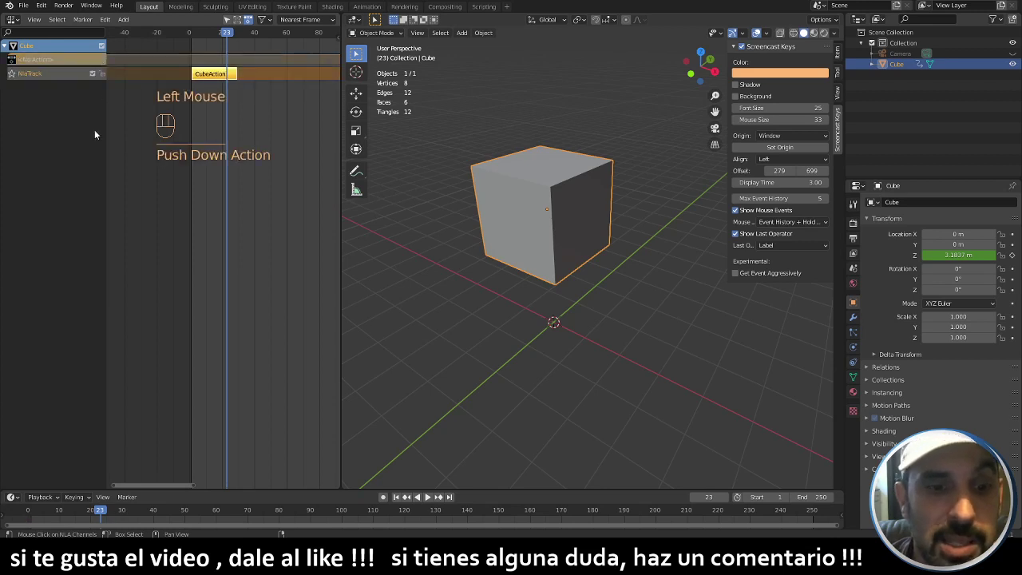
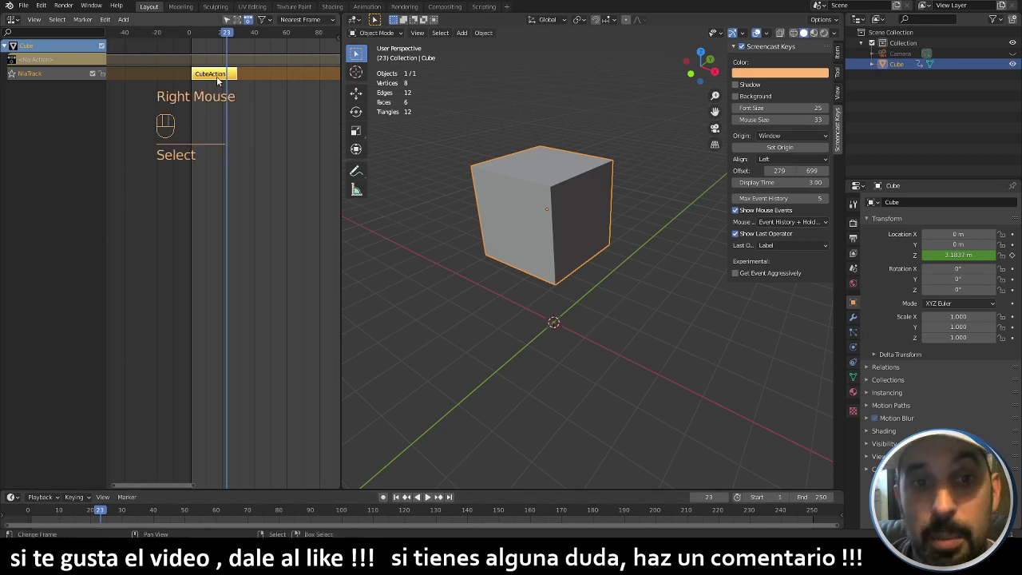
- Duplicate the bounce strip and place the copy on a new track, NlaTrack.001
left_click_drag(228, 37, 198, 39)
right_click(211, 82)
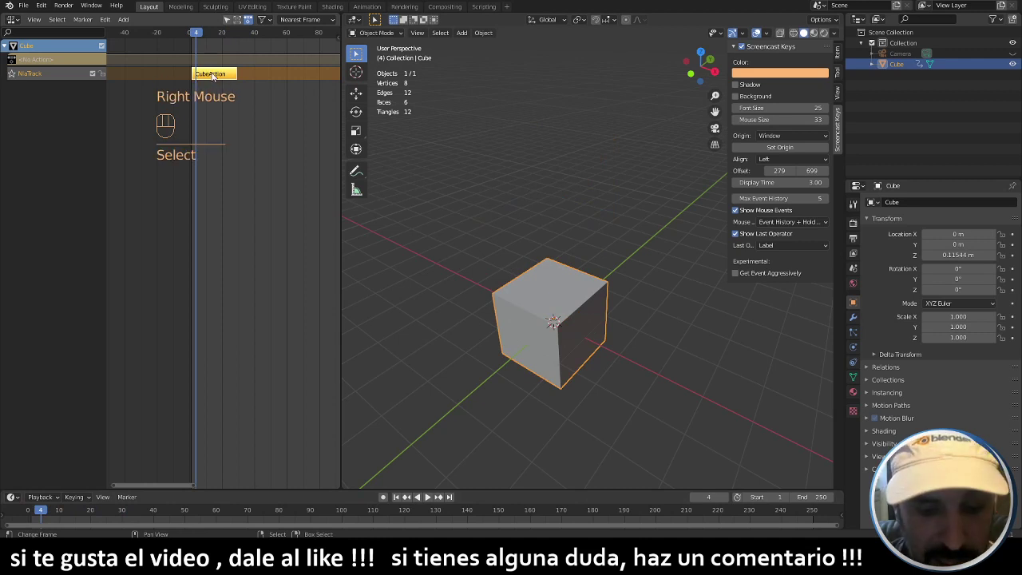
key("g")
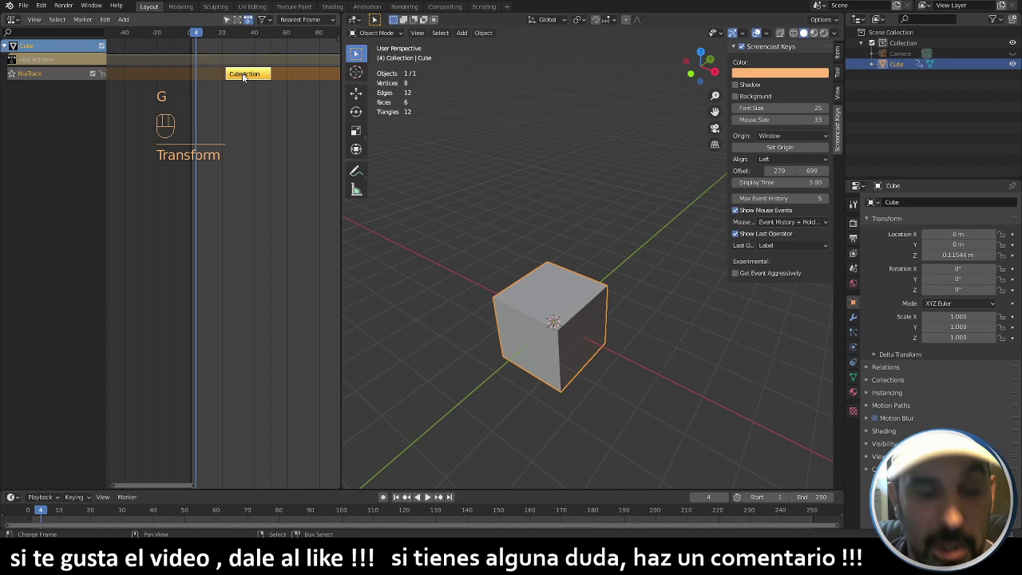
middle_click(255, 103)
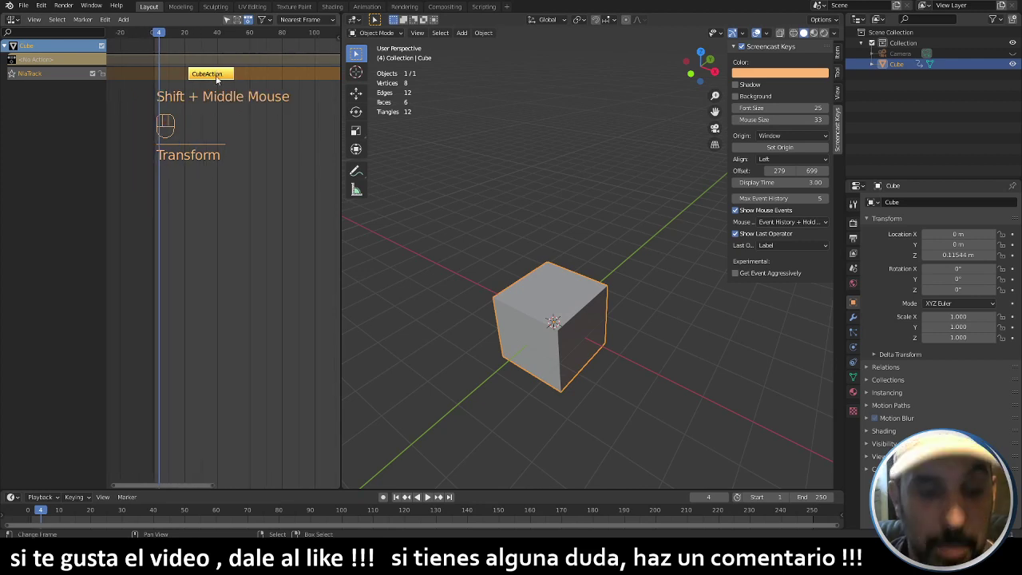
key("g")
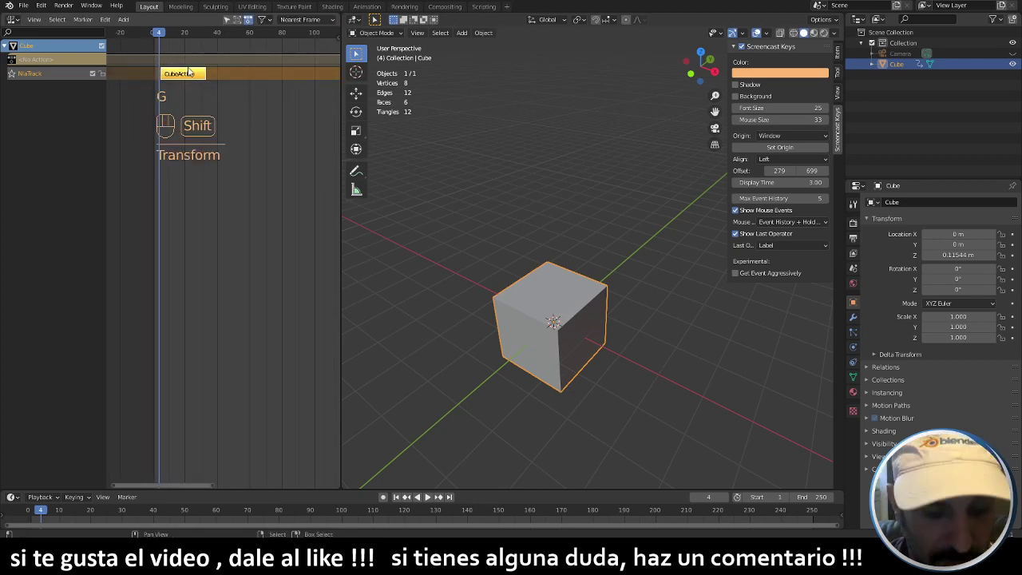
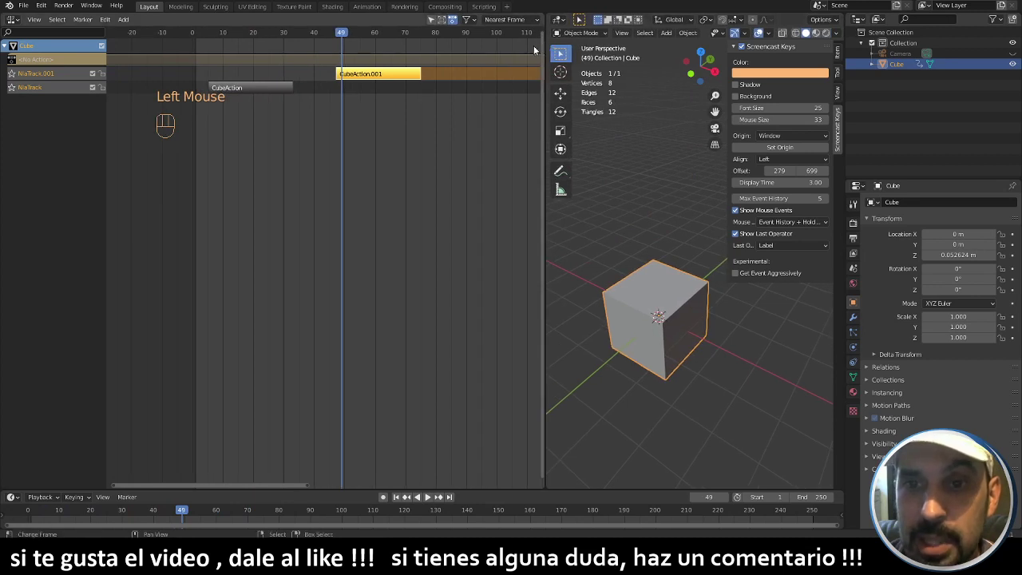
- Set the CubeAction.001 strip (frames 47–75) to Reversed playback and preview the motion
key("n")
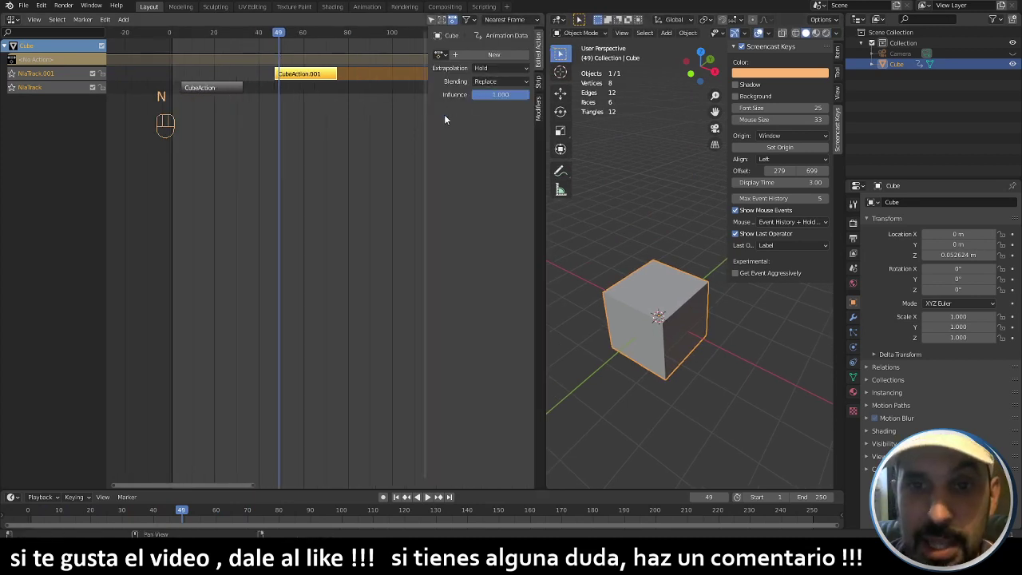
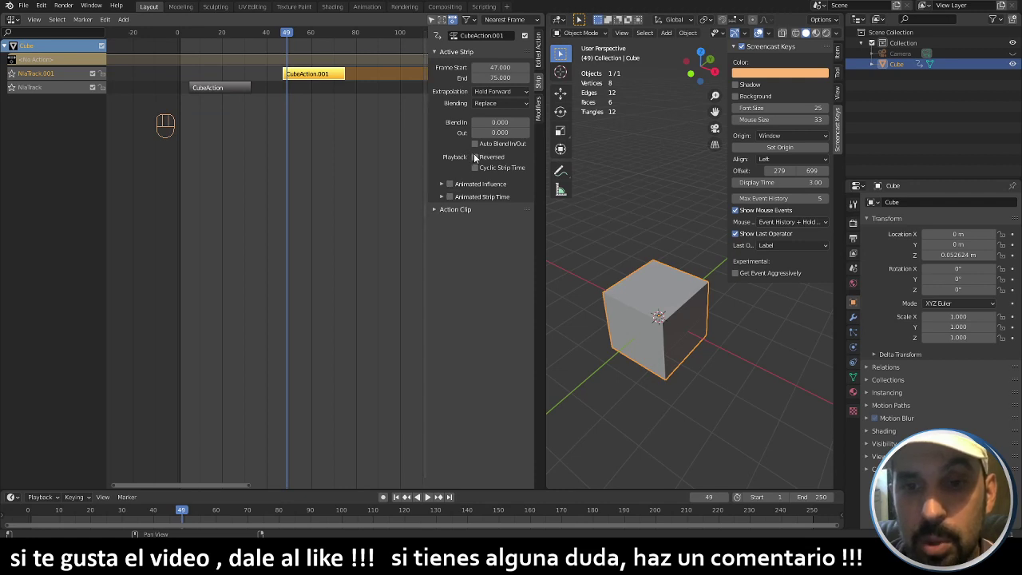
left_click(479, 159)
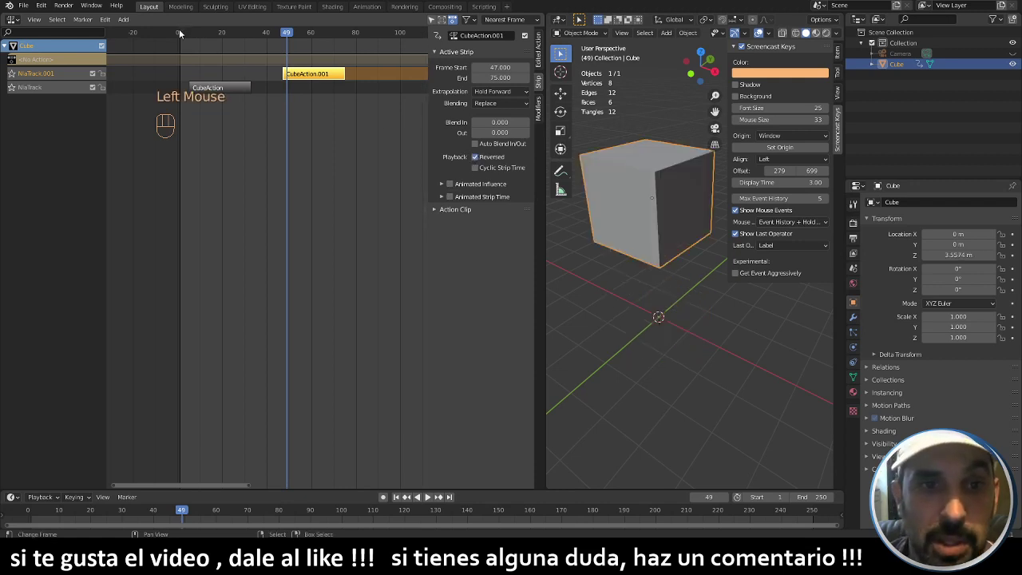
left_click_drag(180, 33, 357, 57)
middle_click(325, 110)
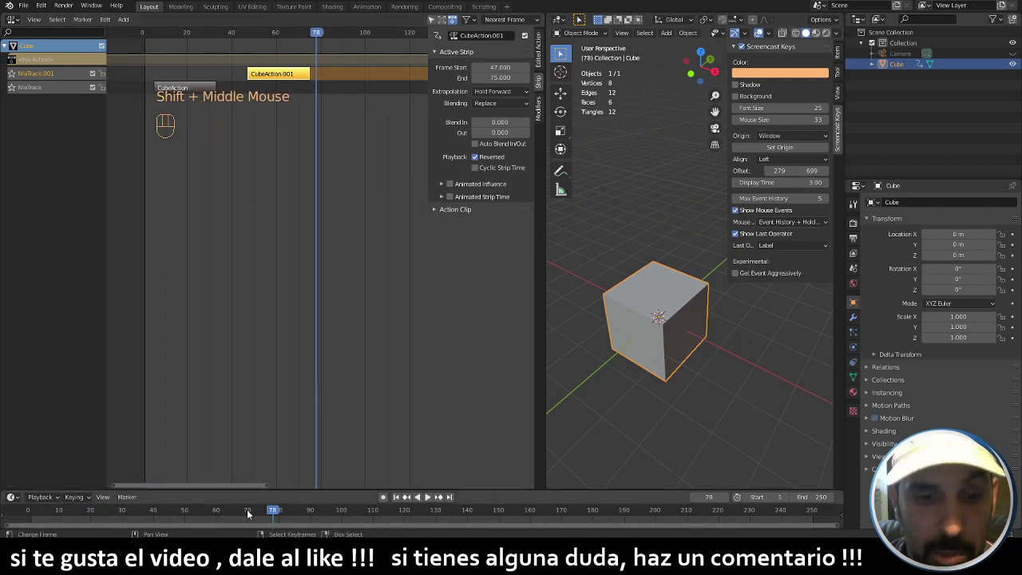
- Play and scrub the timeline to preview the two-track bounce
left_click_drag(271, 514, 157, 516)
key("m")
left_click_drag(156, 510, 343, 520)
key("m")
left_click(349, 510)
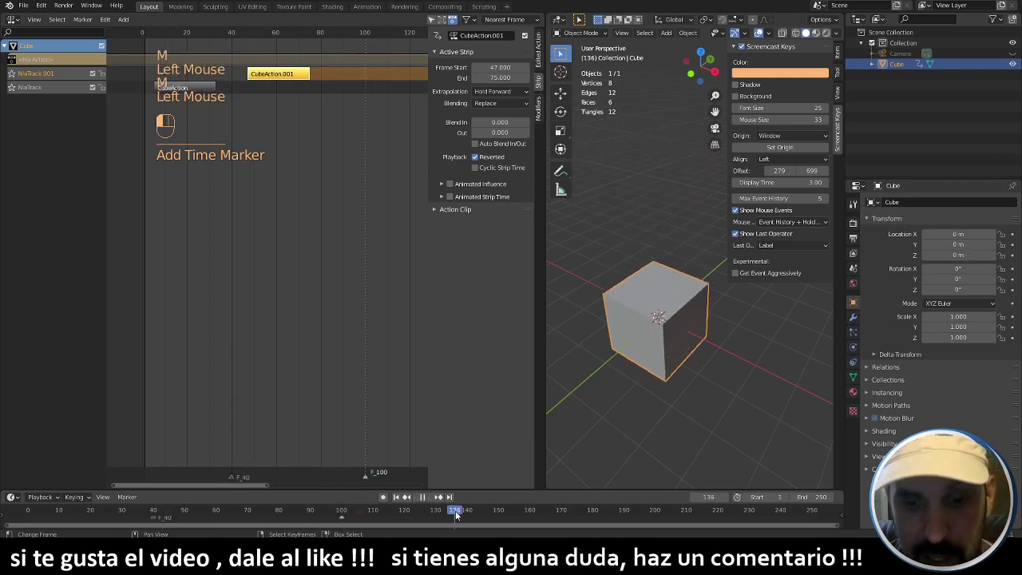
scroll("down", 3)
scroll("down", 3)
middle_click(316, 82)
- Duplicate a selected strip onto a third track, NlaTrack.002
right_click(208, 95)
right_click(249, 75)
key("shift+d")
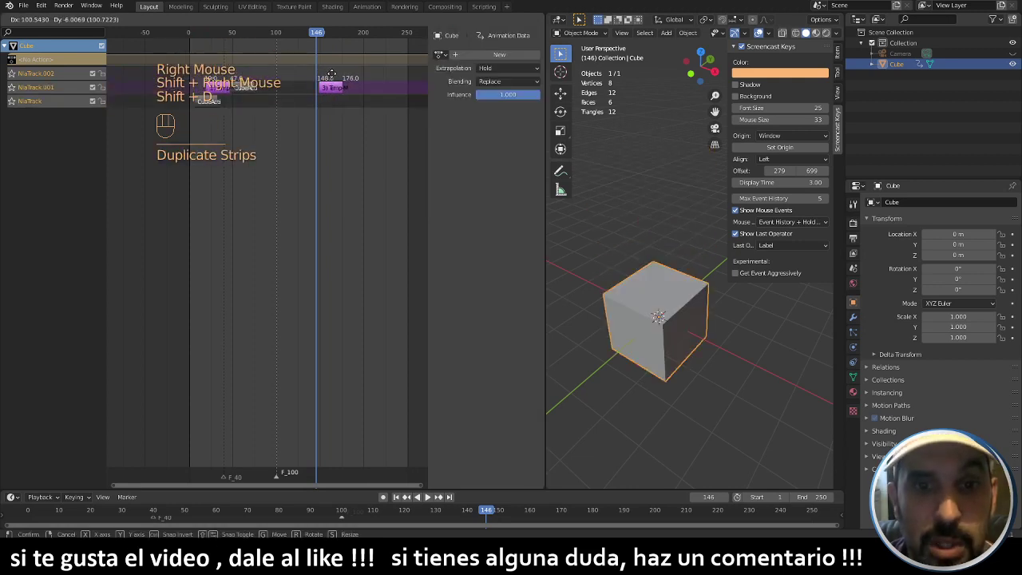
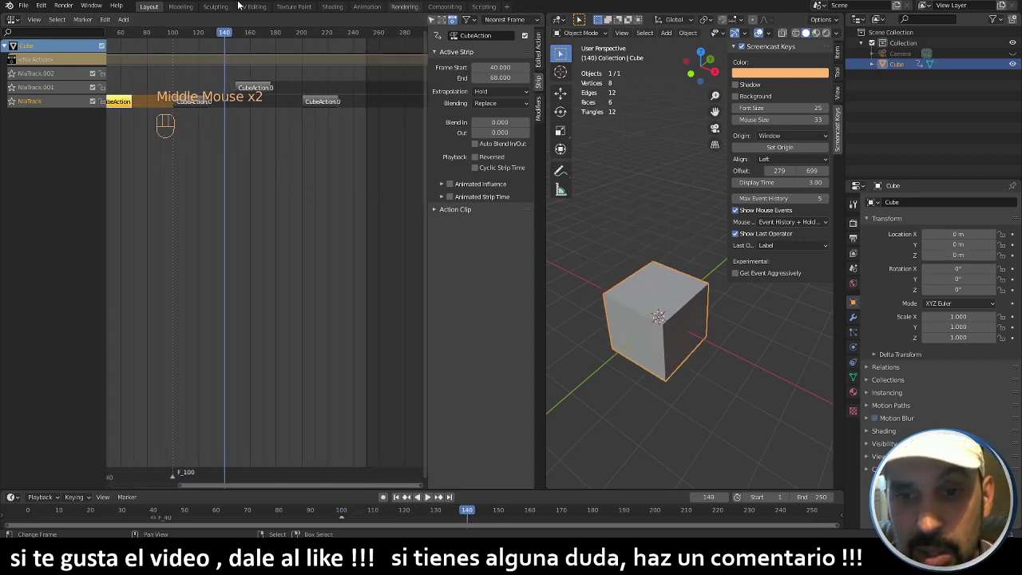
- Expand the Action Clip panel and select the reversed CubeAction.001 strip to inspect it
left_click(437, 214)
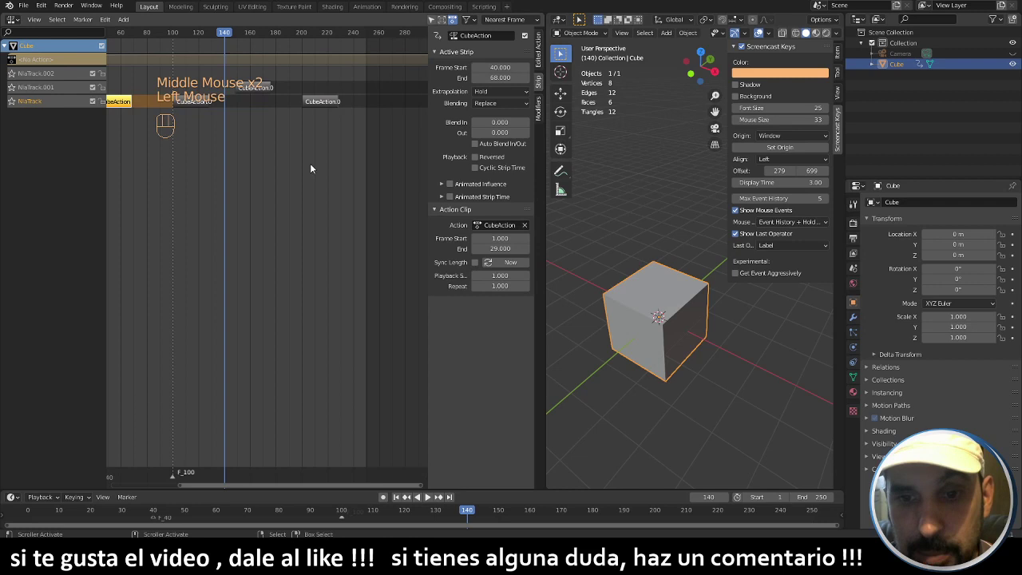
middle_click(228, 113)
right_click(236, 101)
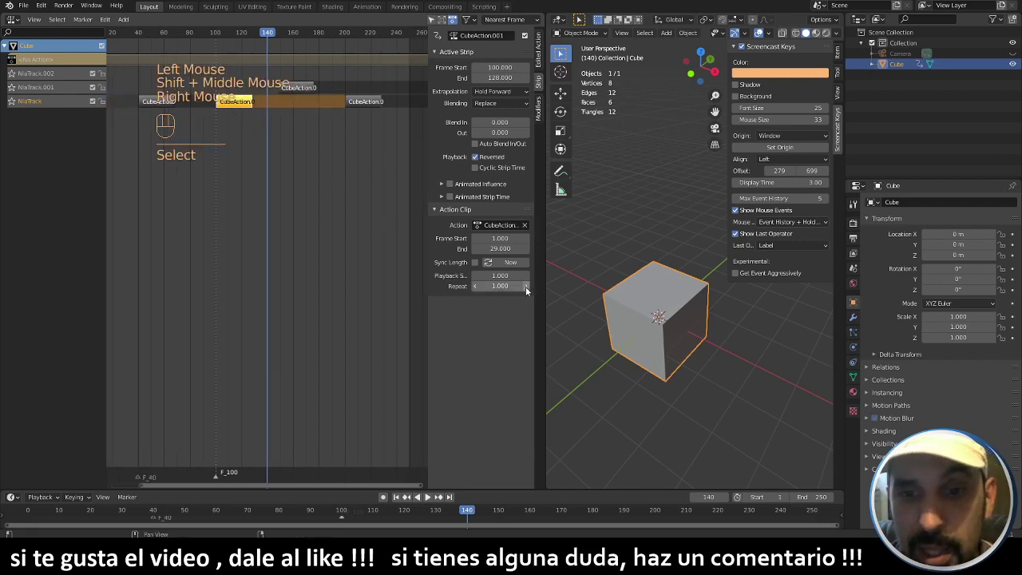
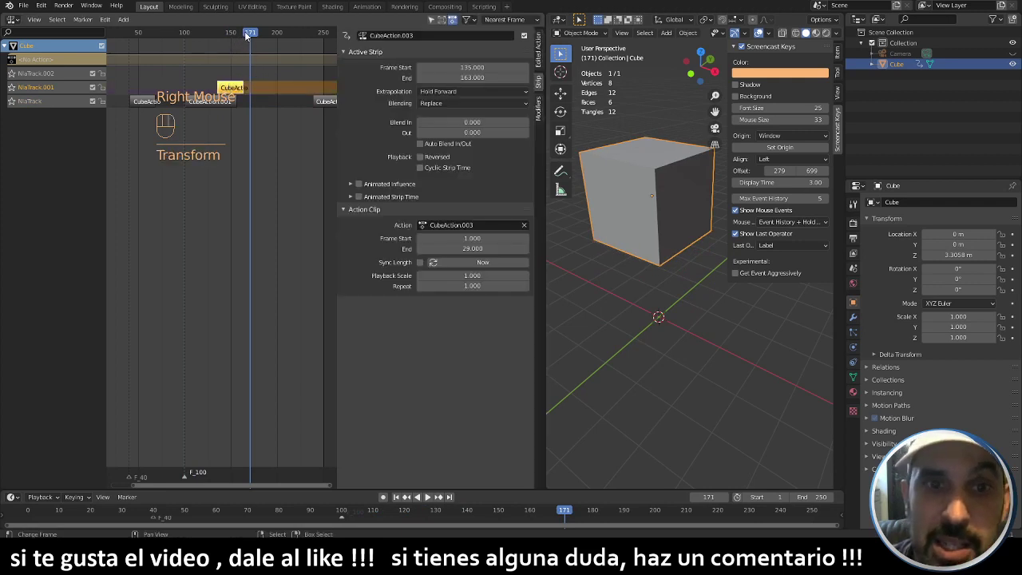
- Preview around frame 147 and drag the Action Clip Repeat value toward 4.5 for CubeAction.003
left_click_drag(245, 38, 230, 40)
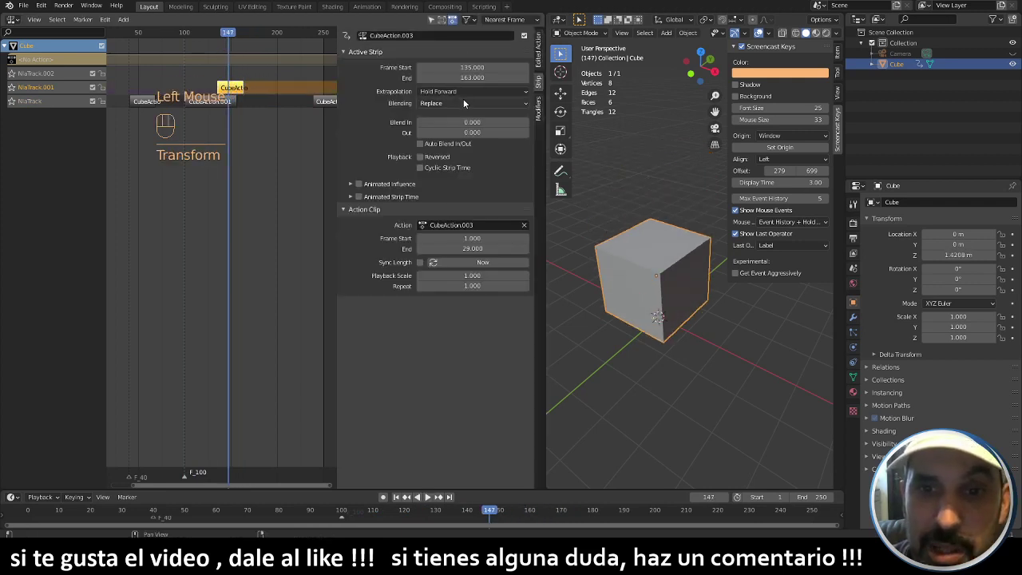
left_click_drag(463, 106, 455, 135)
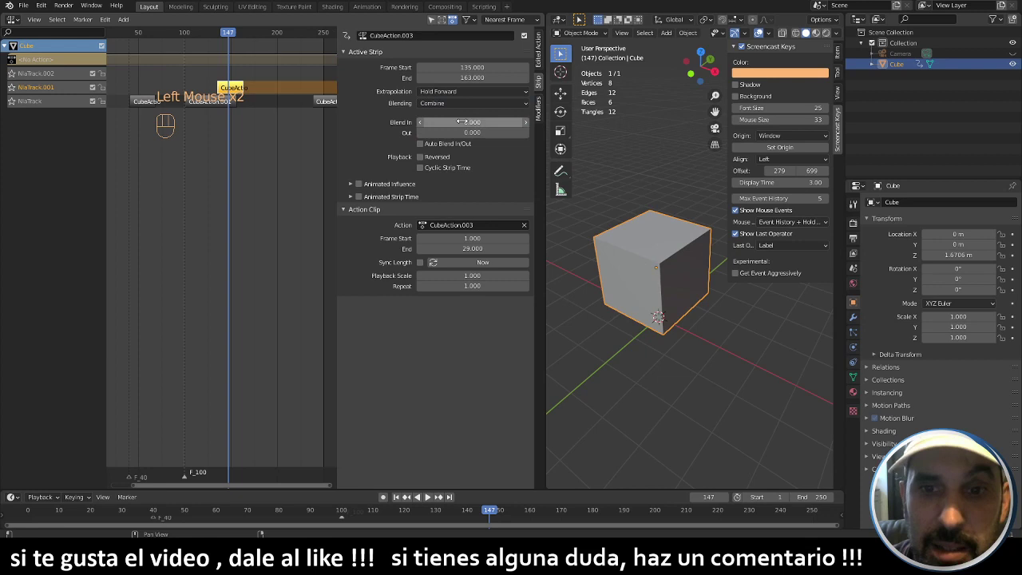
left_click_drag(474, 105, 442, 171)
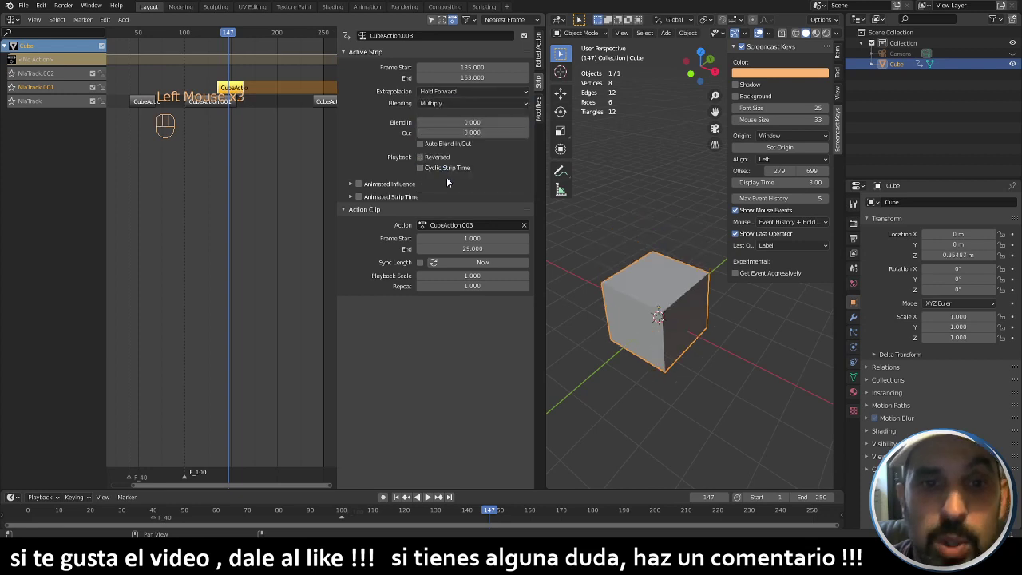
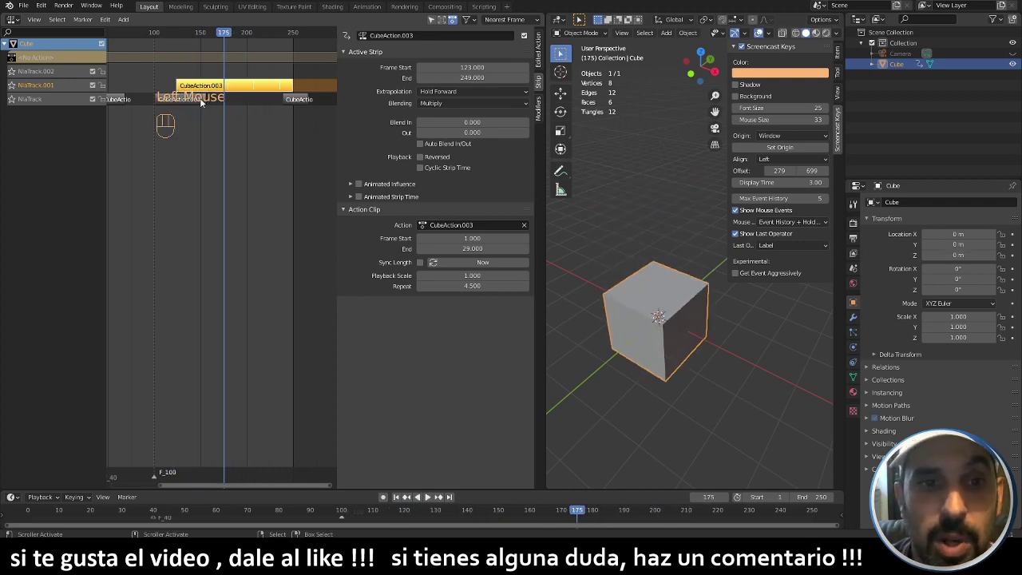
right_click(187, 106)
left_click_drag(189, 106, 175, 106)
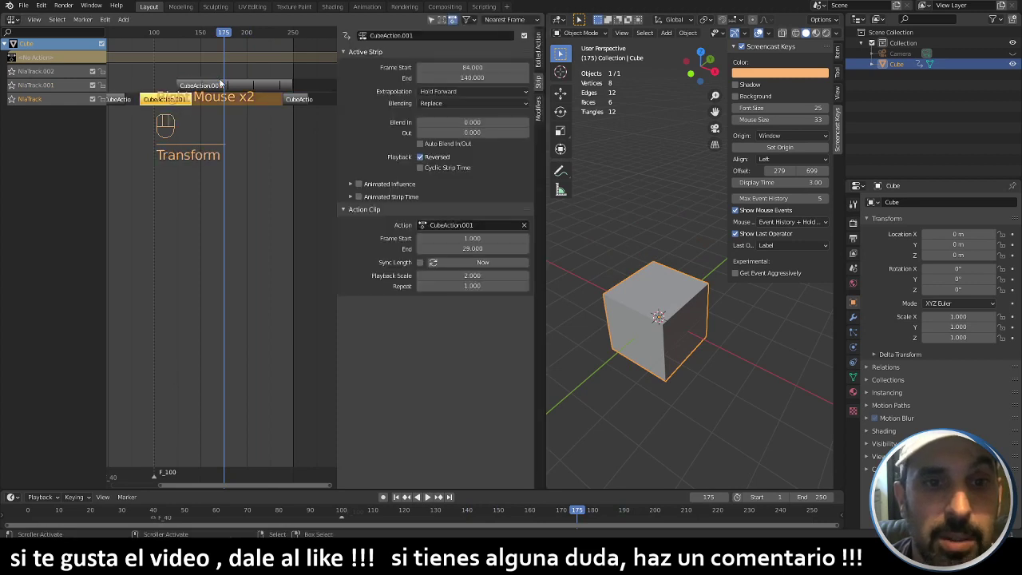
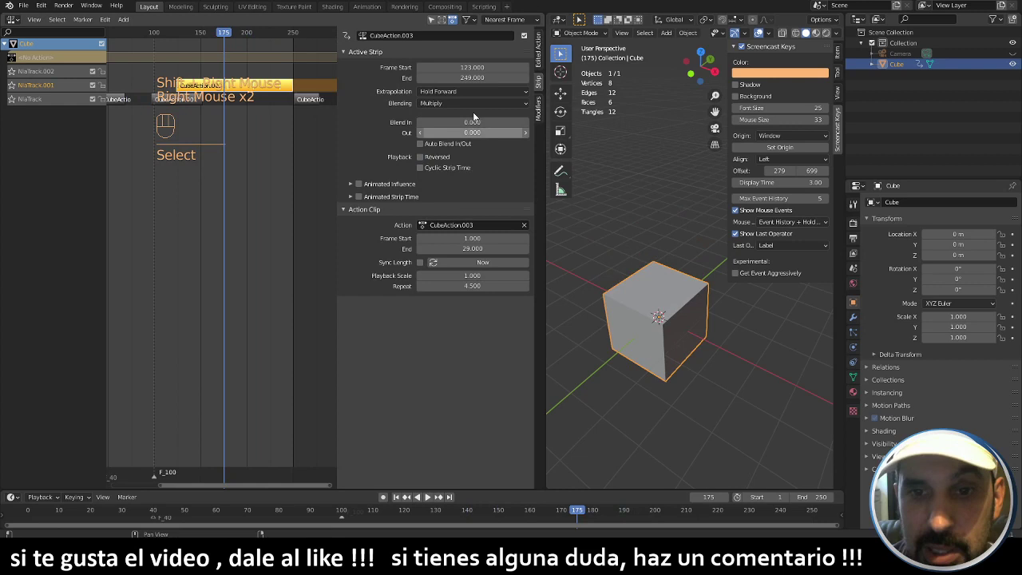
left_click_drag(458, 107, 441, 116)
left_click_drag(183, 38, 203, 68)
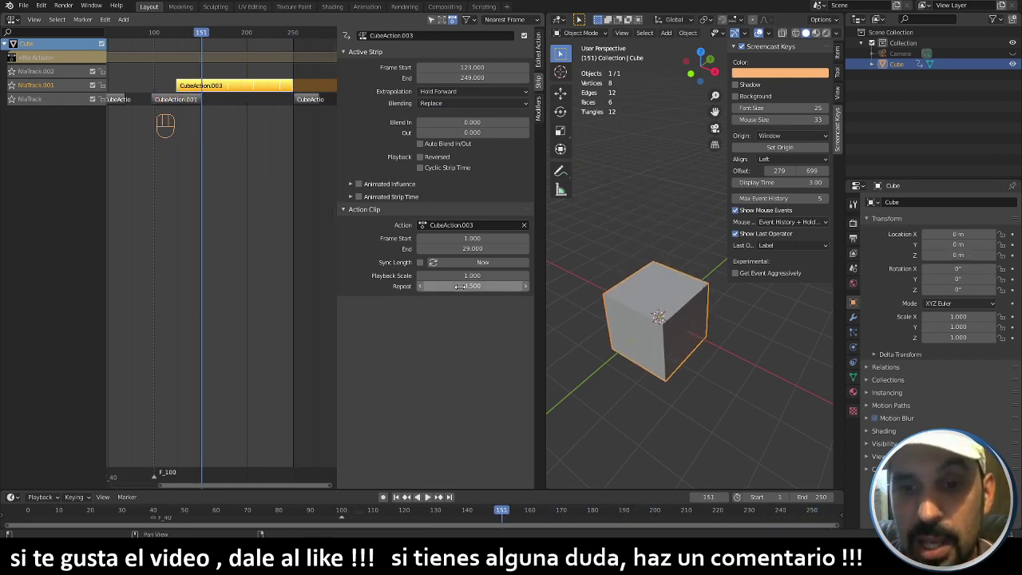